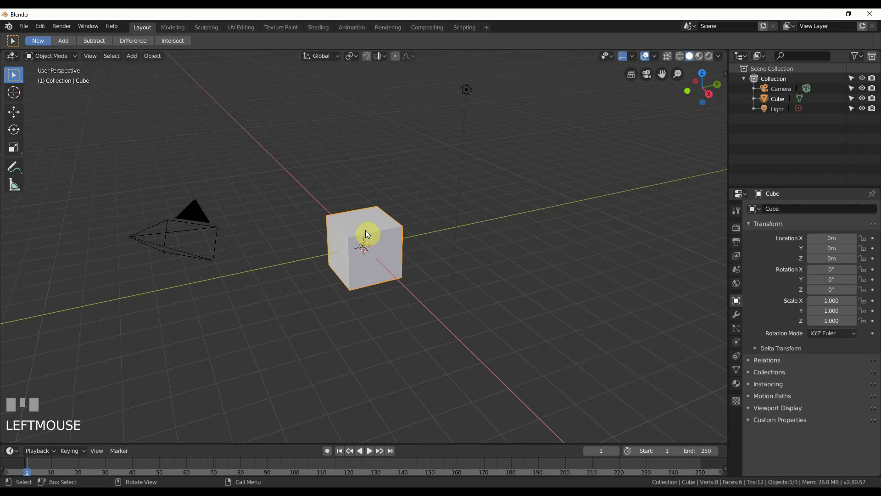
Delete the default cube and add a torus at the origin with a larger minor radius.
{"action": "key", "text": "Delete"}
{"action": "left_click", "coordinate": [131, 57]}
{"action": "key", "text": "shift+a"}
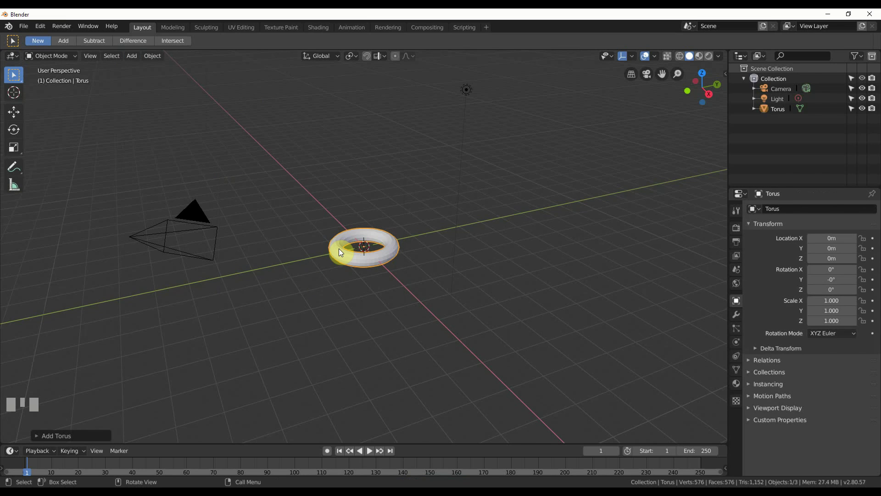
{"action": "scroll", "scroll_direction": "up", "scroll_amount": 3}
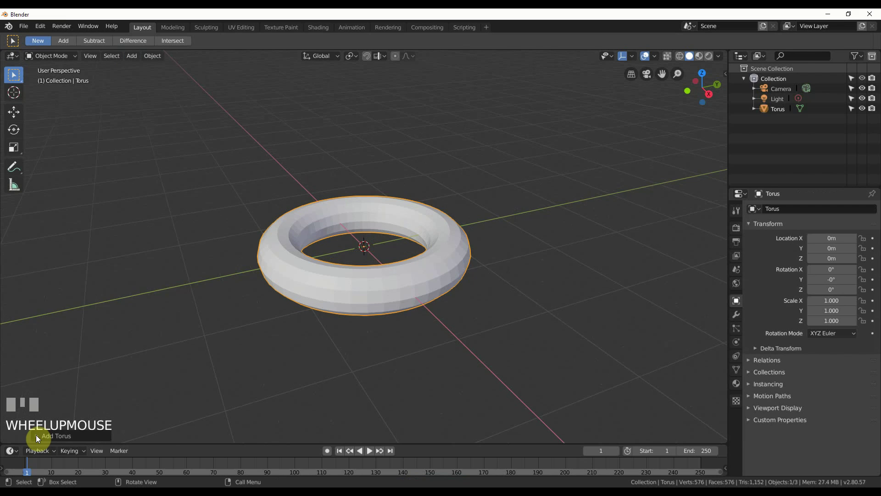
{"action": "left_click", "coordinate": [39, 438]}
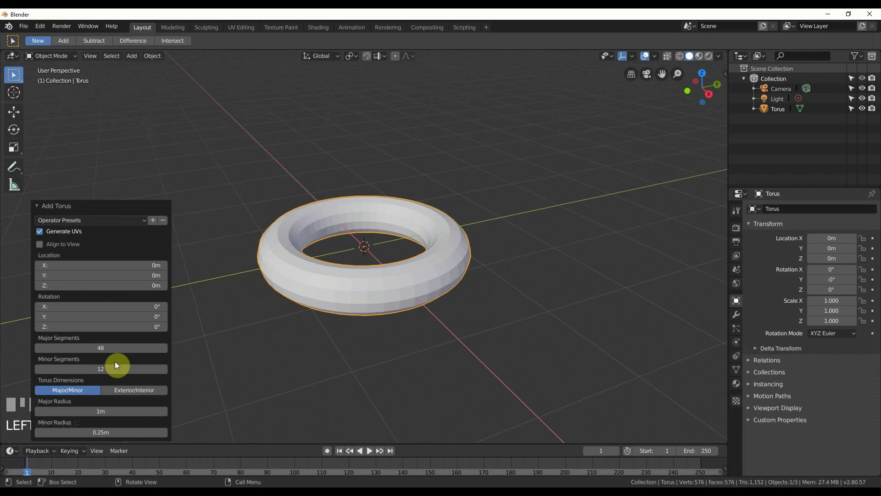
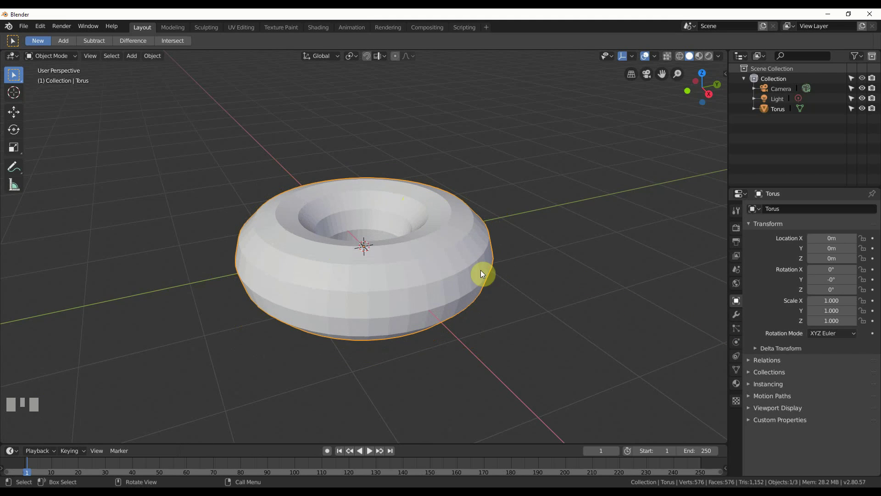
Give the torus a Remesh modifier in Blocks mode with Octree Depth 5.
{"action": "left_click_drag", "start_coordinate": [471, 264], "coordinate": [453, 266]}
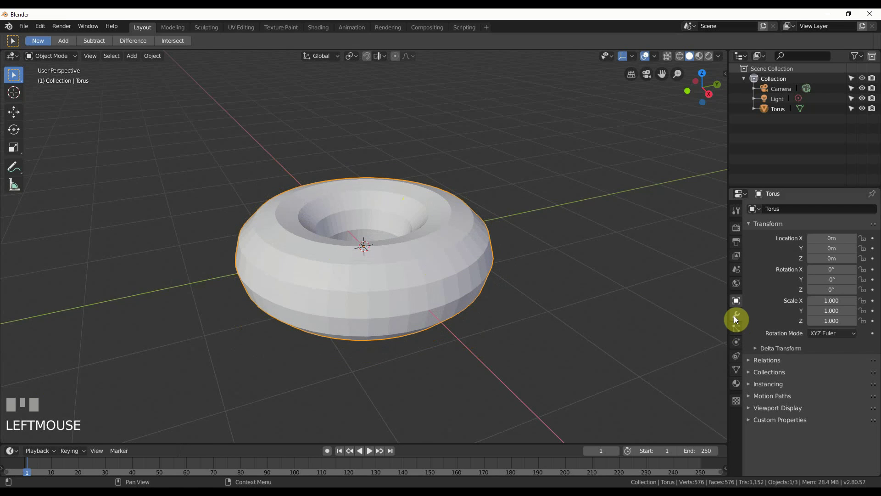
{"action": "left_click", "coordinate": [735, 319]}
{"action": "left_click_drag", "start_coordinate": [788, 208], "coordinate": [697, 245]}
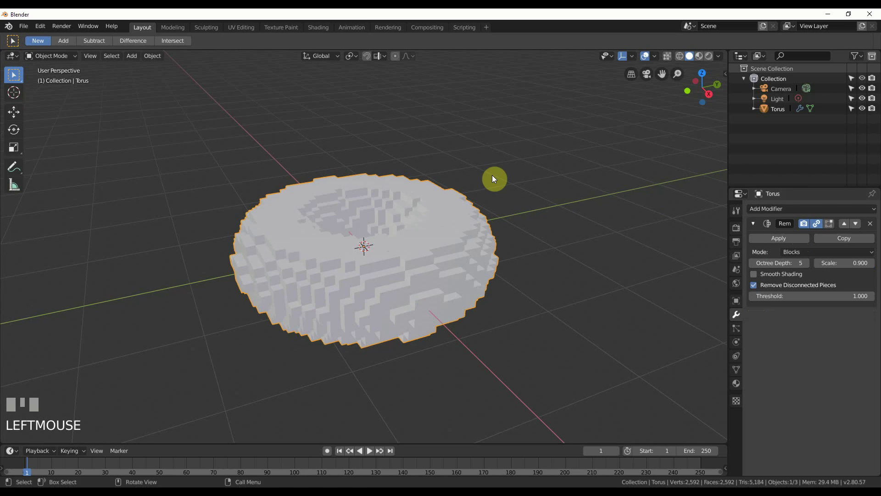
Select the camera and clear its location (Alt+G) and rotation (Alt+R) to the origin.
{"action": "left_click_drag", "start_coordinate": [494, 178], "coordinate": [340, 406]}
{"action": "scroll", "scroll_direction": "down", "scroll_amount": 3}
{"action": "left_click", "coordinate": [339, 405]}
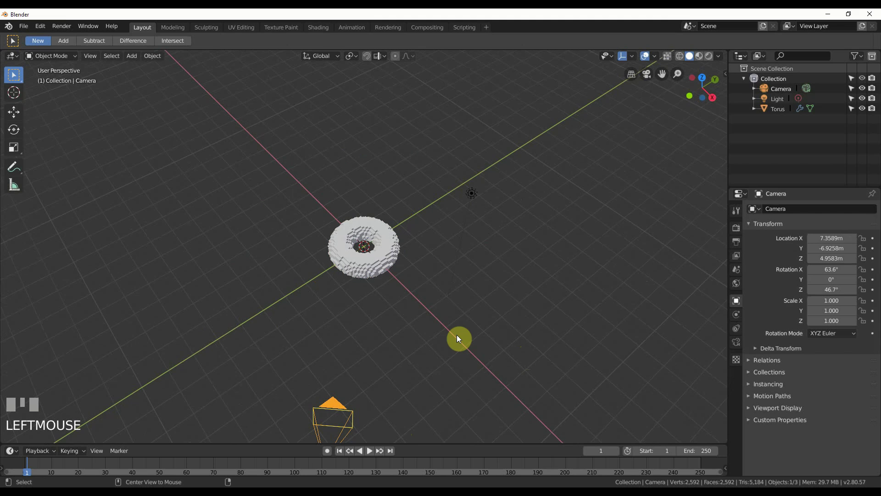
{"action": "key", "text": "alt+g"}
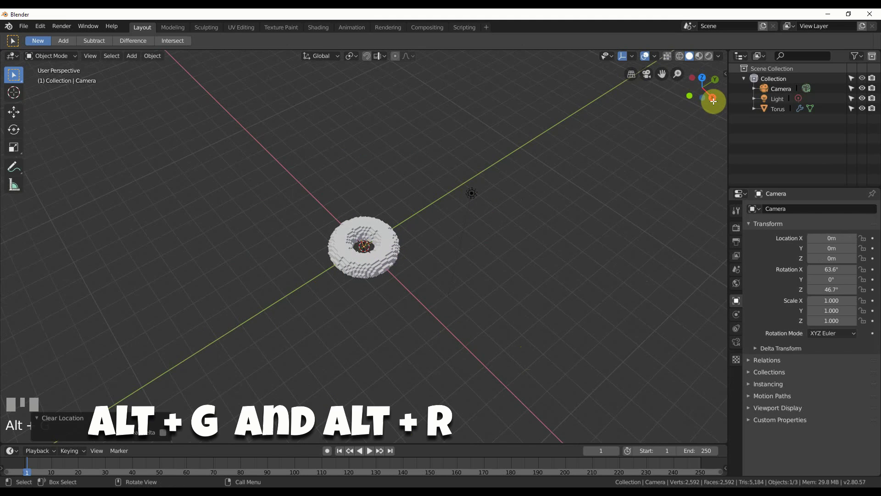
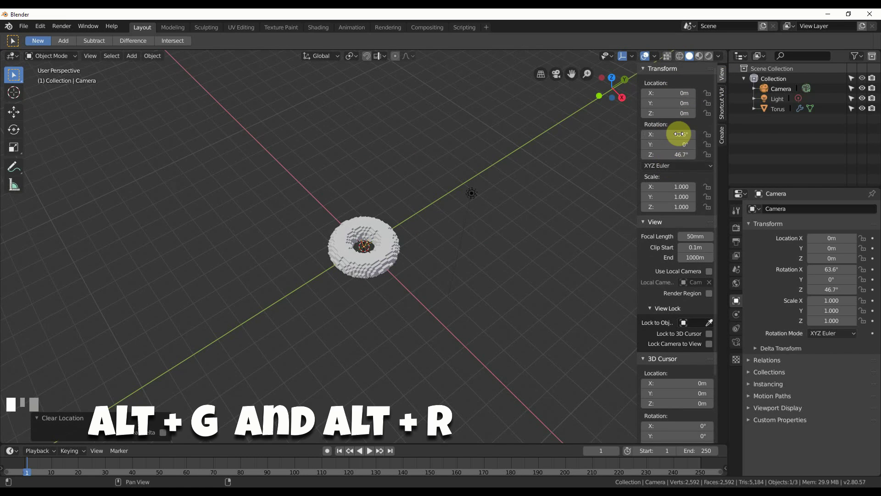
{"action": "key", "text": "alt+r"}
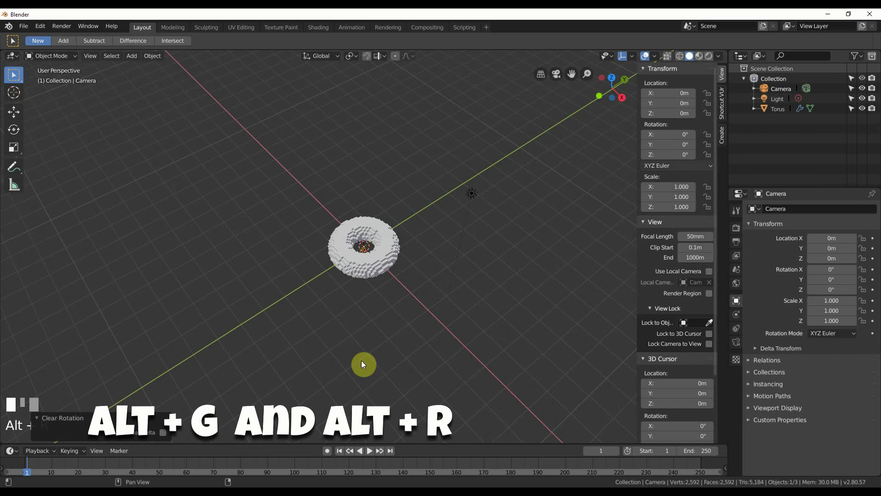
{"action": "left_click", "coordinate": [249, 398]}
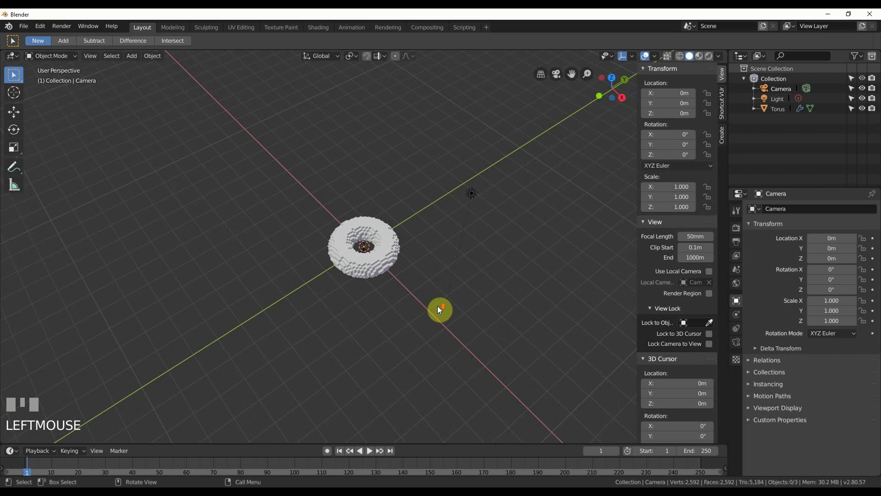
{"action": "scroll", "scroll_direction": "up", "scroll_amount": 3}
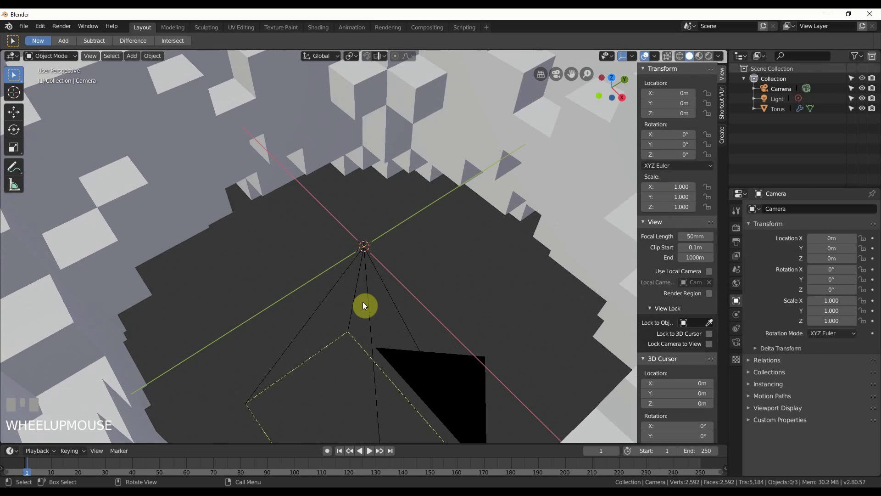
Set the camera's X rotation to 90° and nudge it along X with the Move tool.
{"action": "left_click", "coordinate": [792, 91]}
{"action": "scroll", "scroll_direction": "down", "scroll_amount": 3}
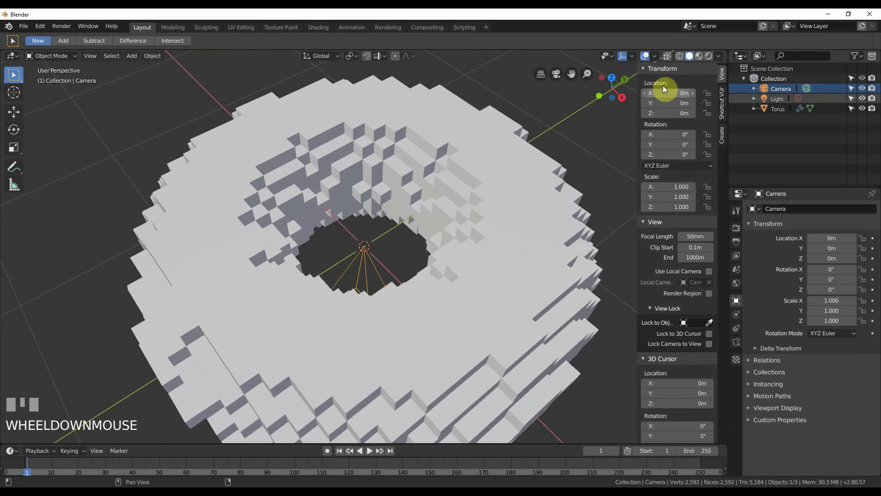
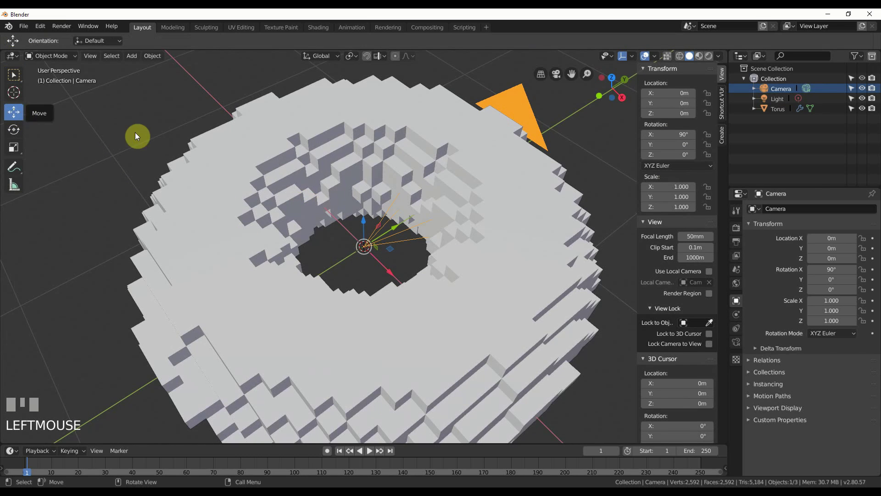
{"action": "key", "text": "shift+space"}
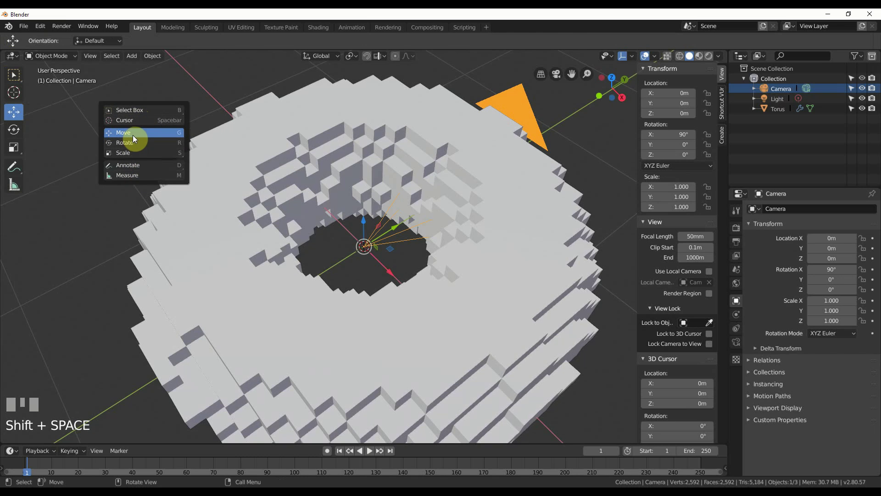
Shift the camera to about −0.88 m on X, look through it and change Focal Length to 18 mm.
{"action": "left_click_drag", "start_coordinate": [395, 274], "coordinate": [274, 362]}
{"action": "key", "text": "0"}
{"action": "key", "text": "KP_0"}
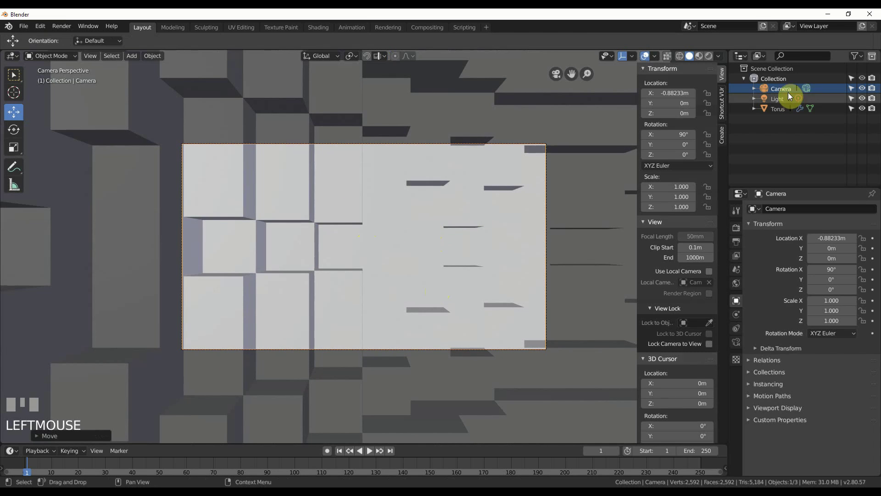
{"action": "left_click", "coordinate": [790, 89]}
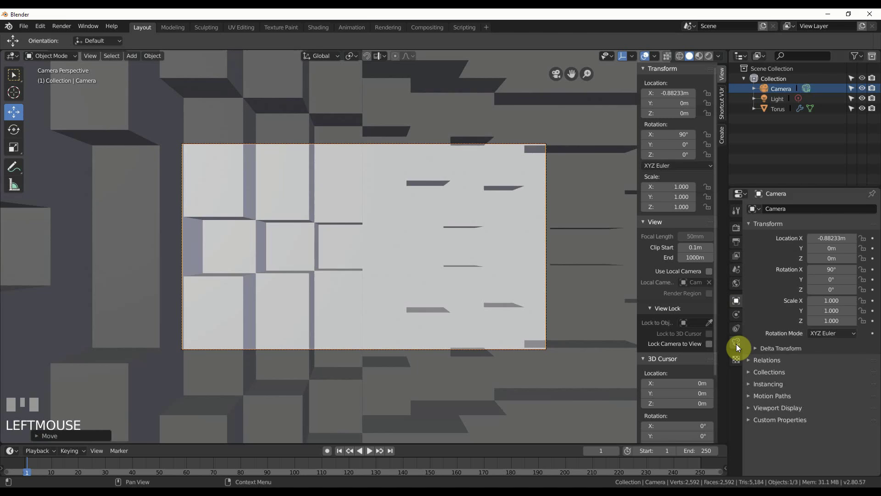
{"action": "left_click", "coordinate": [738, 347]}
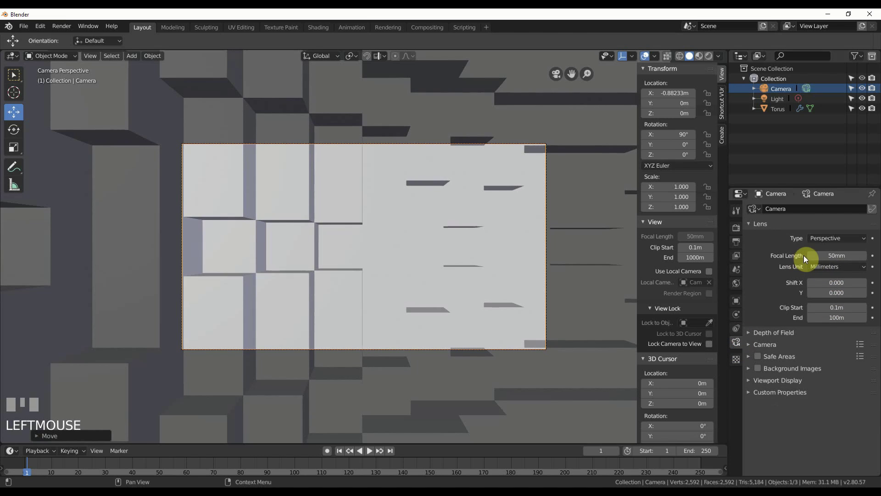
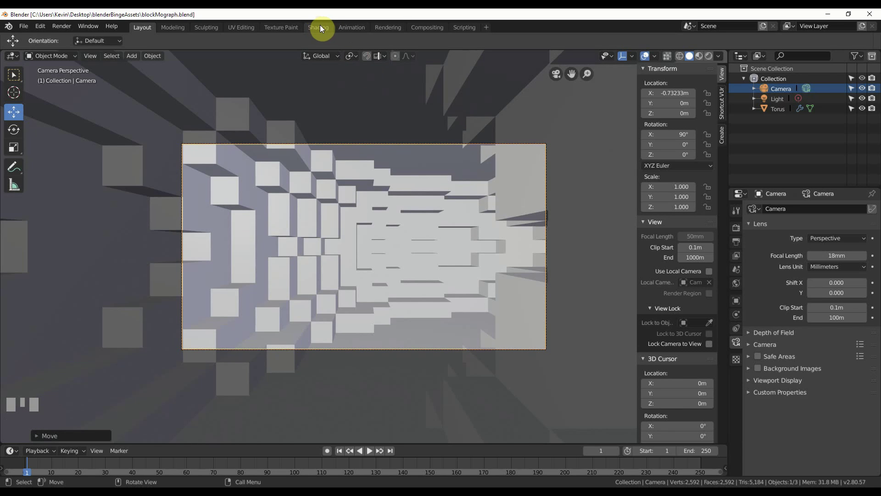
Turn the timeline area into a Shader Editor and give the torus a new material.
{"action": "left_click", "coordinate": [325, 27]}
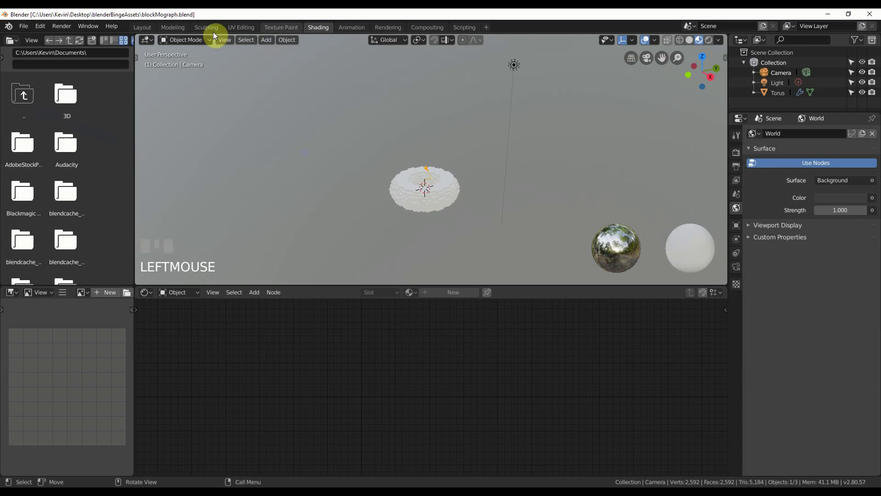
{"action": "left_click_drag", "start_coordinate": [150, 25], "coordinate": [784, 110]}
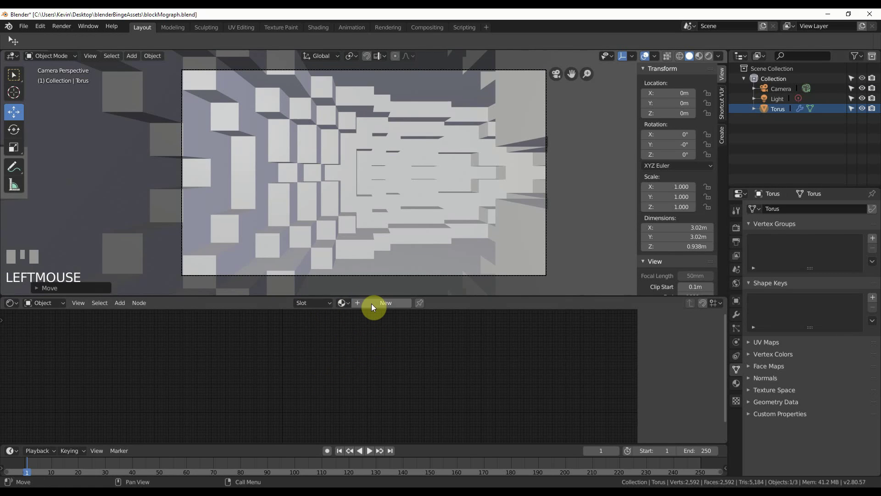
Enable Bloom, Volumetric, Screen Space Reflections, High Bitdepth and Soft Shadows in Eevee.
{"action": "left_click_drag", "start_coordinate": [374, 307], "coordinate": [713, 56]}
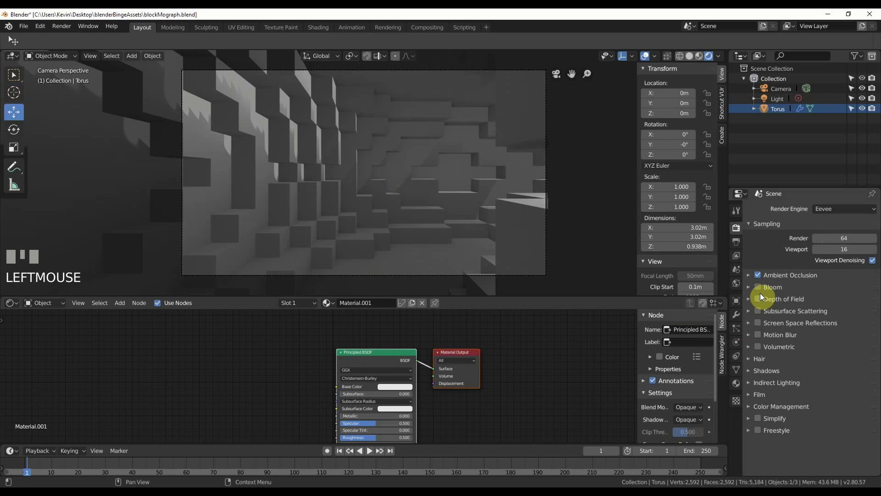
{"action": "left_click", "coordinate": [760, 288]}
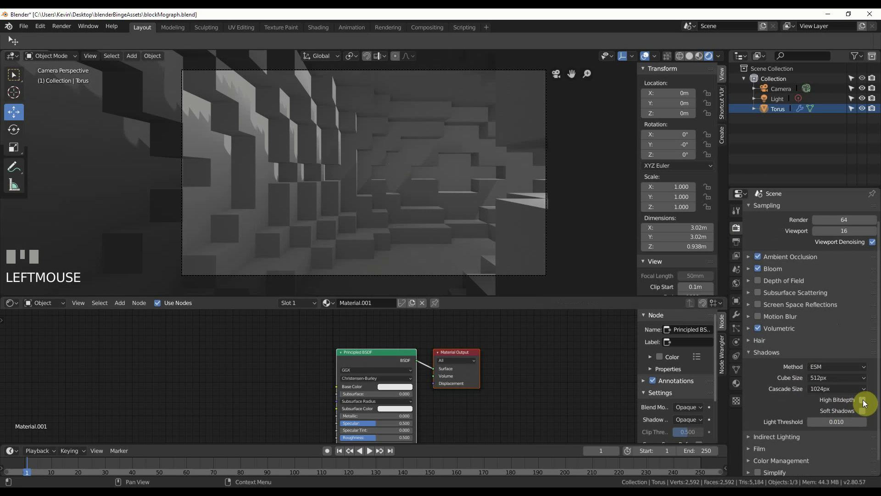
{"action": "left_click", "coordinate": [865, 410]}
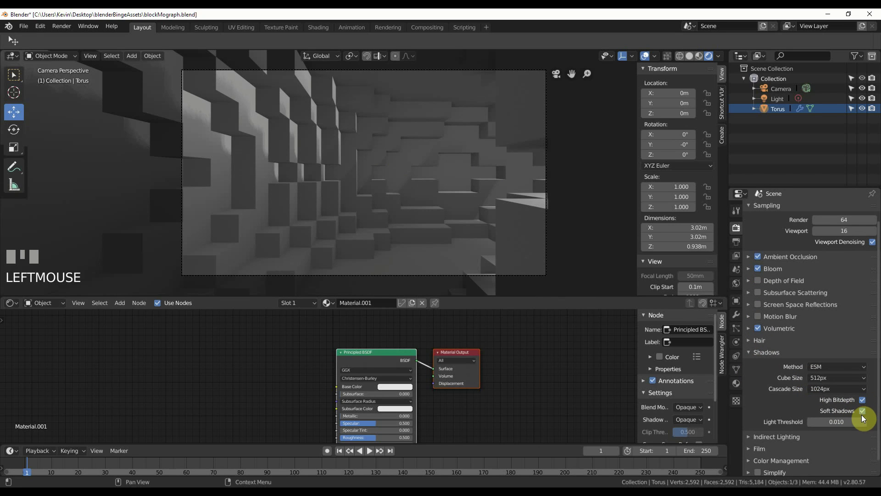
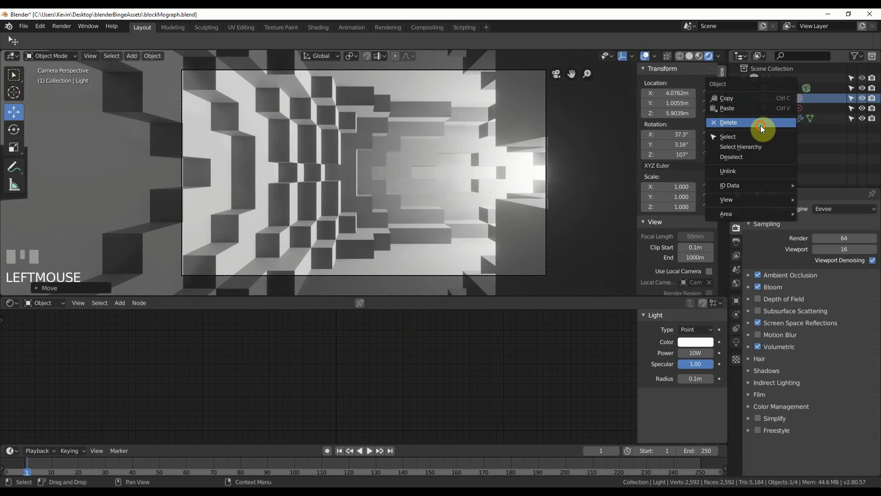
Add a Wireframe modifier at 0.004 m thickness with Replace Original unticked.
{"action": "left_click_drag", "start_coordinate": [762, 129], "coordinate": [781, 115]}
{"action": "left_click", "coordinate": [781, 114]}
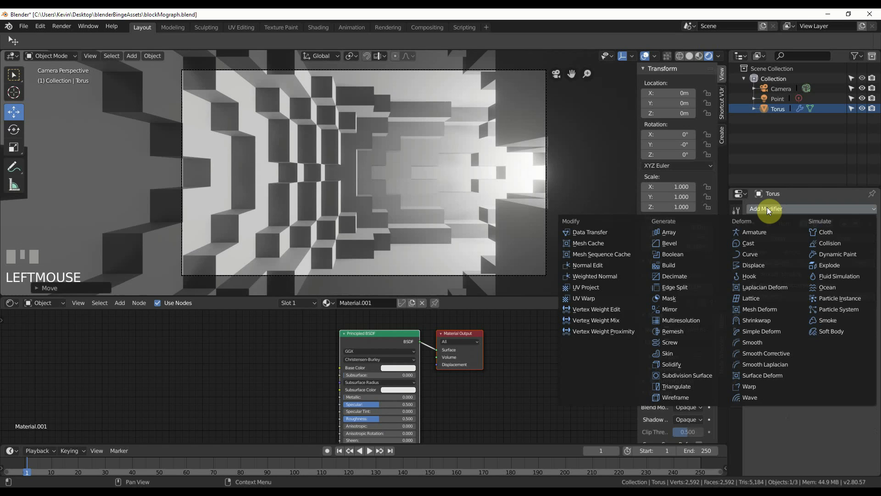
{"action": "left_click_drag", "start_coordinate": [682, 399], "coordinate": [822, 391]}
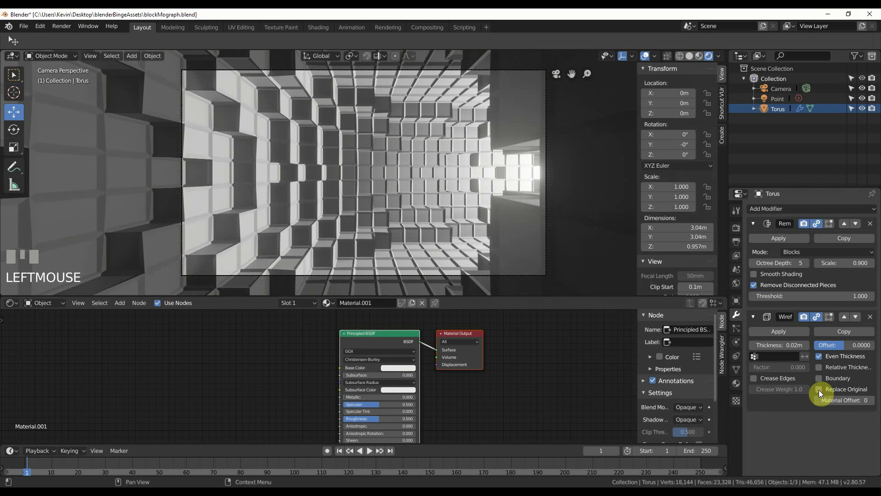
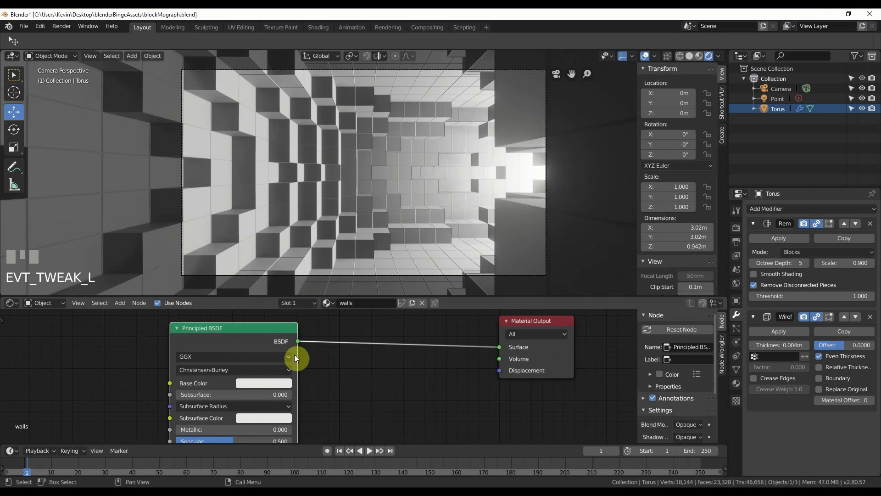
Insert a Mix Shader before the output and feed an Emission shader into its second input.
{"action": "left_click", "coordinate": [236, 329]}
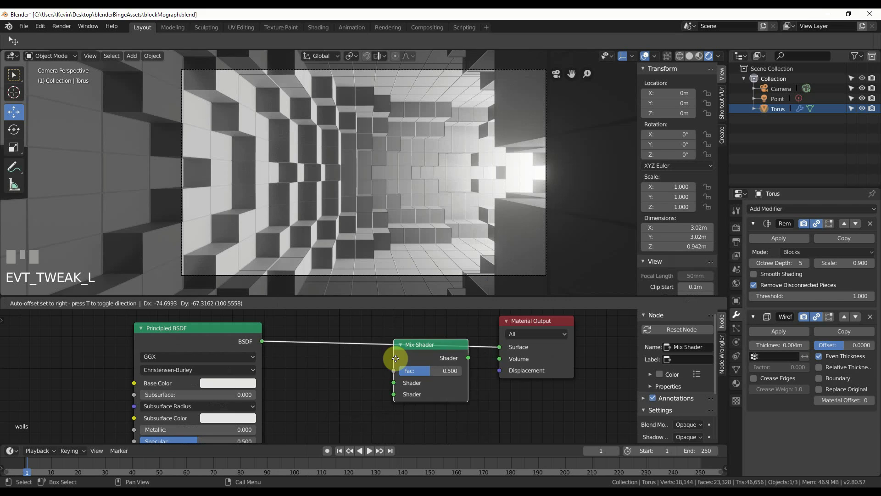
{"action": "left_click", "coordinate": [398, 325]}
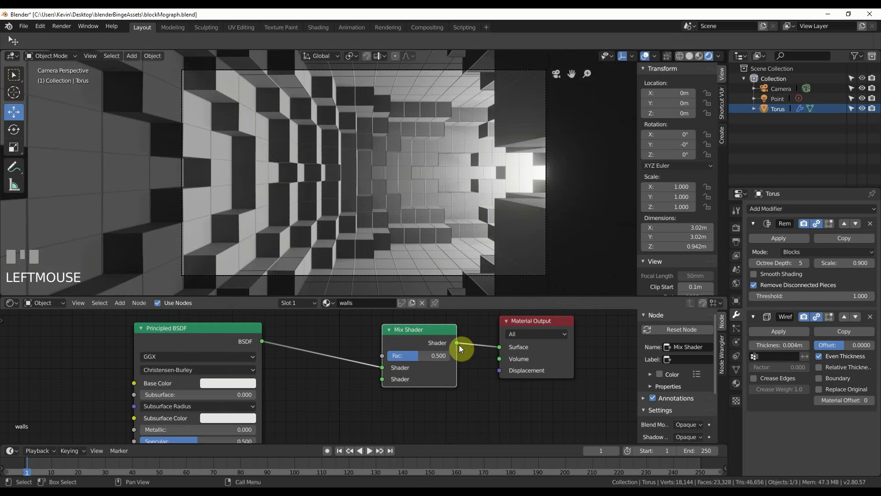
{"action": "left_click", "coordinate": [187, 325]}
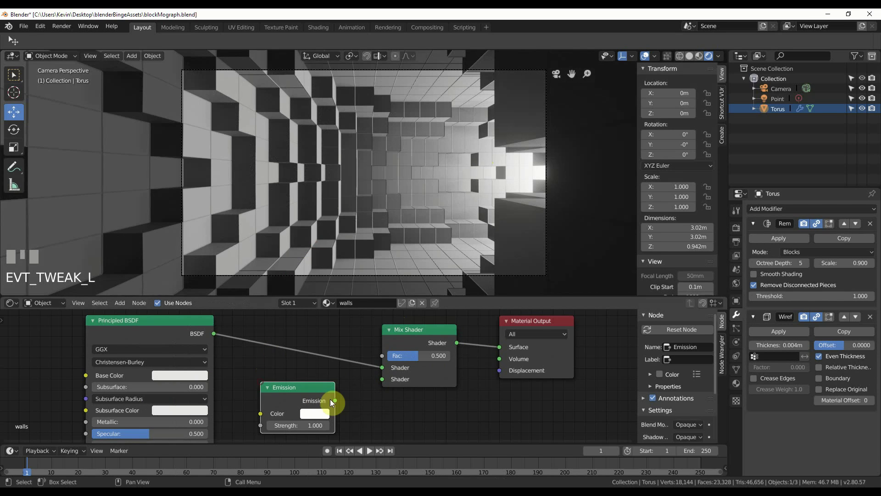
{"action": "left_click_drag", "start_coordinate": [351, 397], "coordinate": [187, 327]}
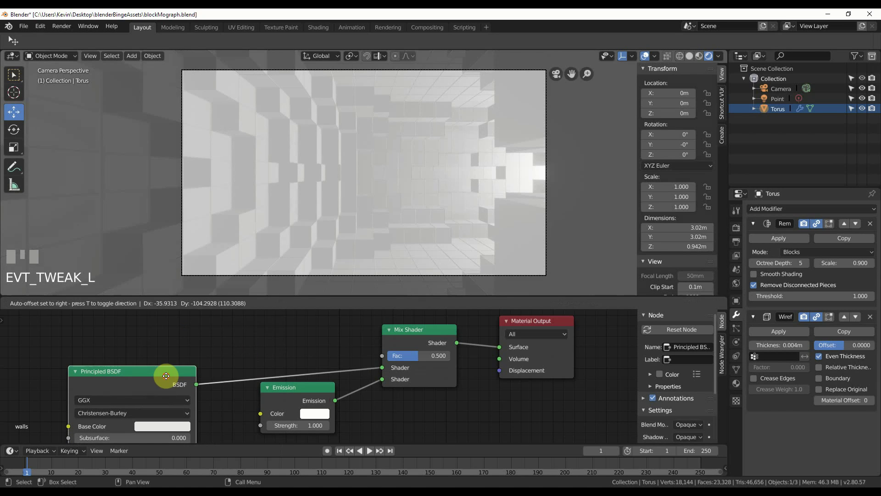
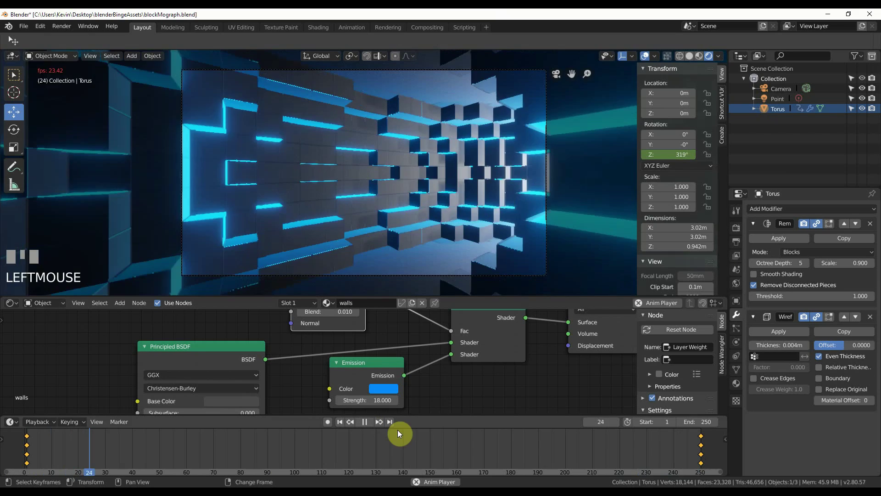
Stop the rotating tunnel's playback at frame 86.
{"action": "right_click", "coordinate": [667, 455]}
{"action": "right_click", "coordinate": [673, 456]}
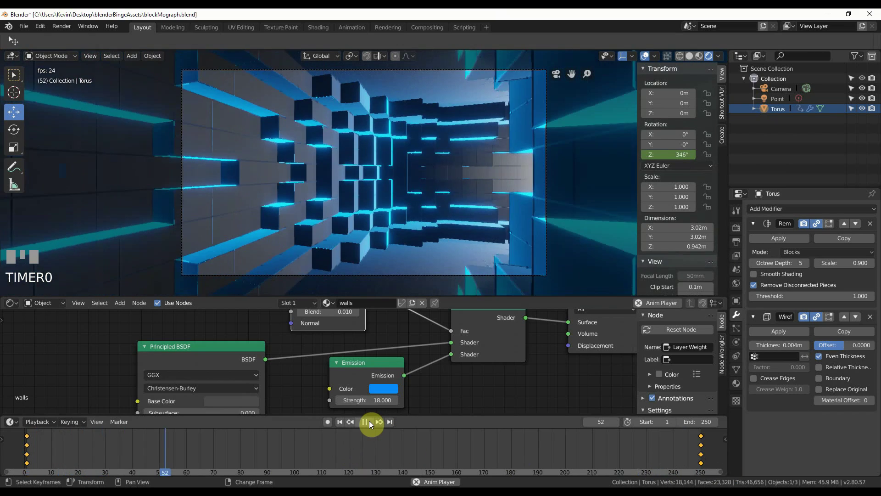
{"action": "left_click", "coordinate": [372, 422]}
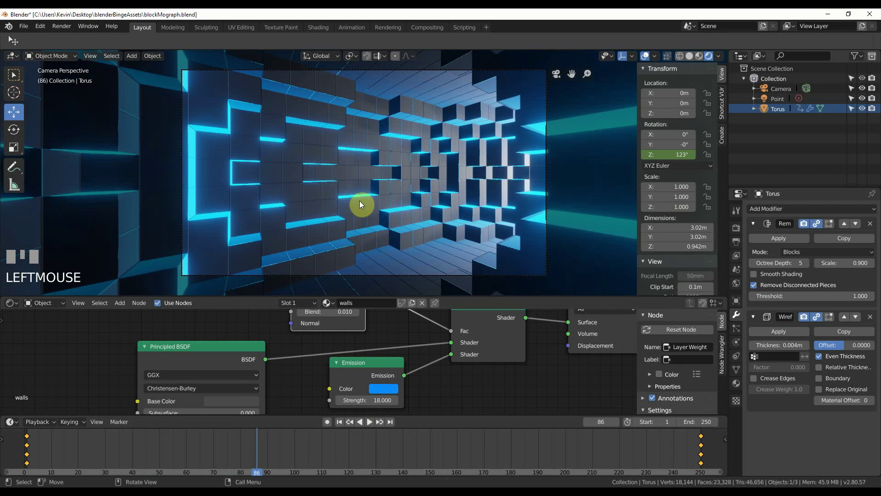
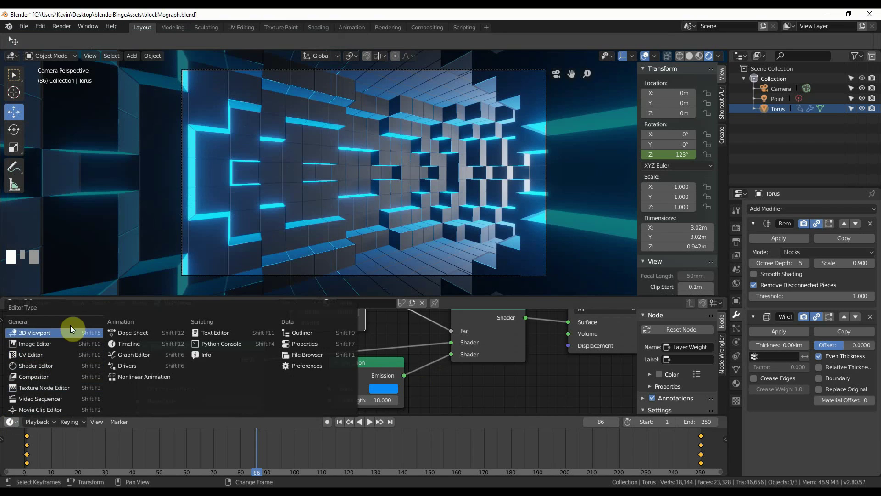
{"action": "left_click_drag", "start_coordinate": [133, 327], "coordinate": [133, 355]}
{"action": "left_click", "coordinate": [133, 357]}
{"action": "scroll", "scroll_direction": "down", "scroll_amount": 3}
{"action": "middle_click", "coordinate": [202, 445]}
{"action": "scroll", "scroll_direction": "up", "scroll_amount": 3}
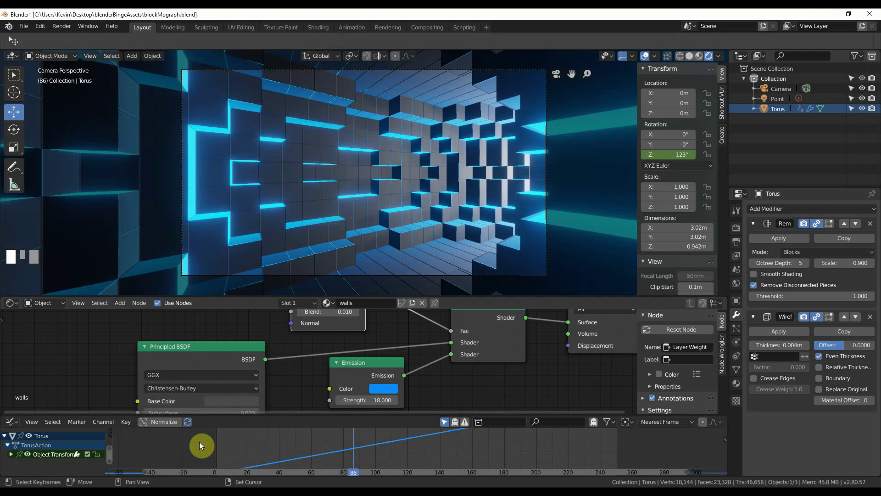
{"action": "left_click_drag", "start_coordinate": [236, 446], "coordinate": [67, 431]}
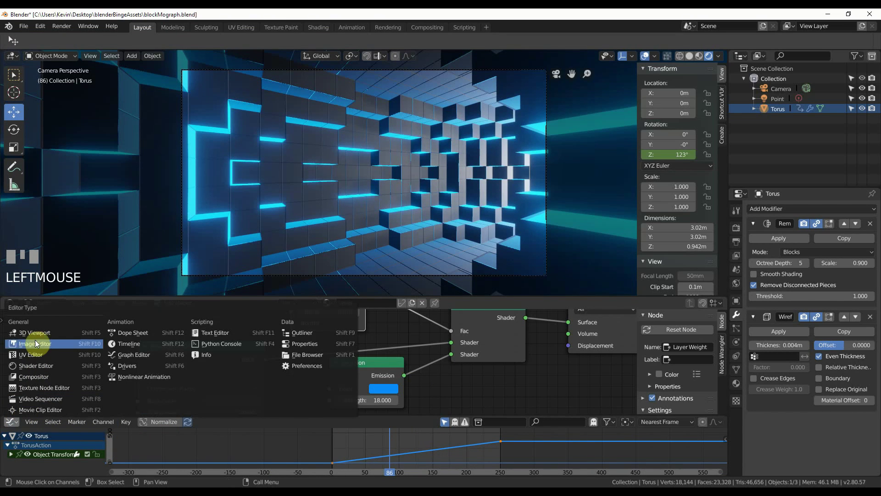
{"action": "left_click", "coordinate": [135, 343]}
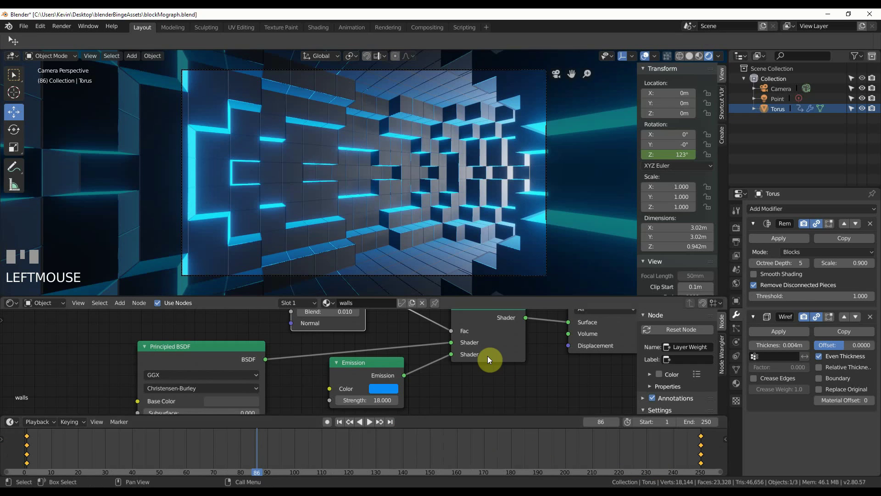
Play the rendered tunnel animation, scrubbing to a later frame, ending at frame 104.
{"action": "key", "text": "space"}
{"action": "left_click_drag", "start_coordinate": [502, 235], "coordinate": [760, 337]}
{"action": "key", "text": "space"}
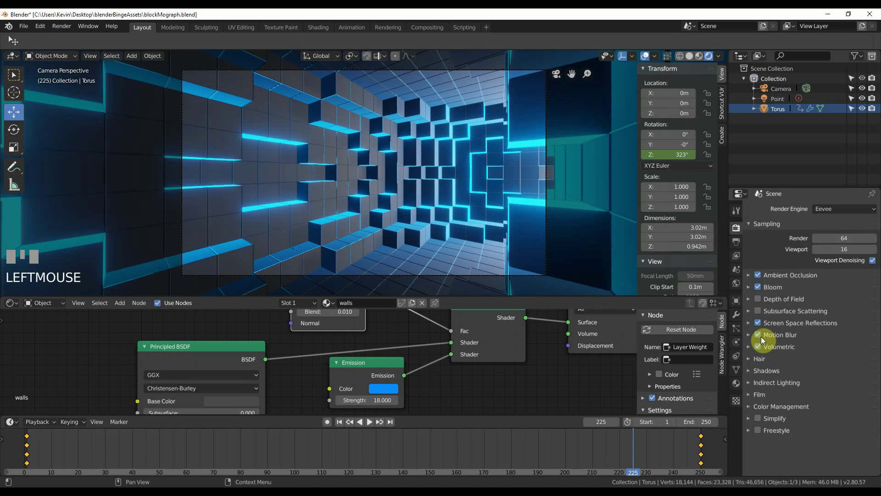
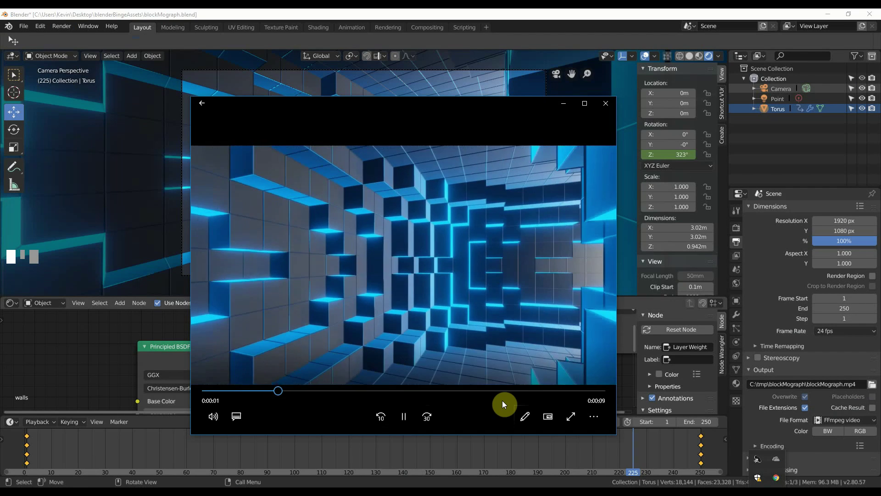
{"action": "left_click_drag", "start_coordinate": [268, 456], "coordinate": [413, 210]}
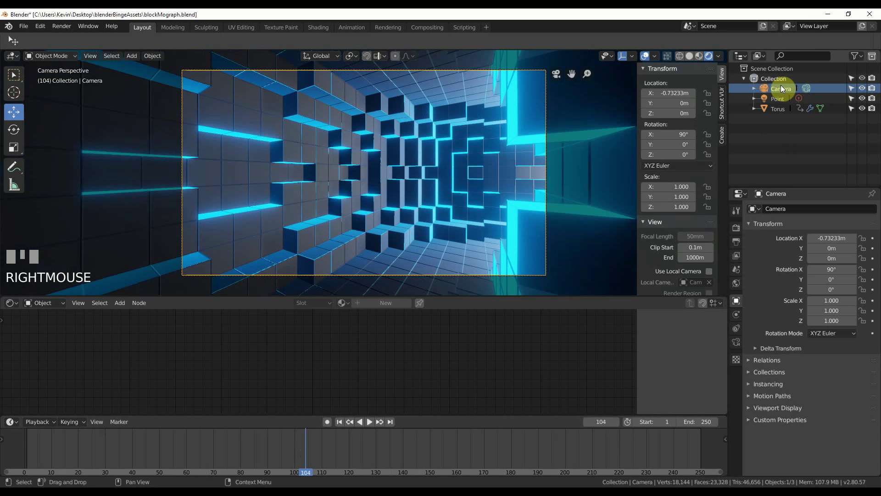
Select the Camera to tilt it to a 6° Y rotation.
{"action": "left_click", "coordinate": [780, 91]}
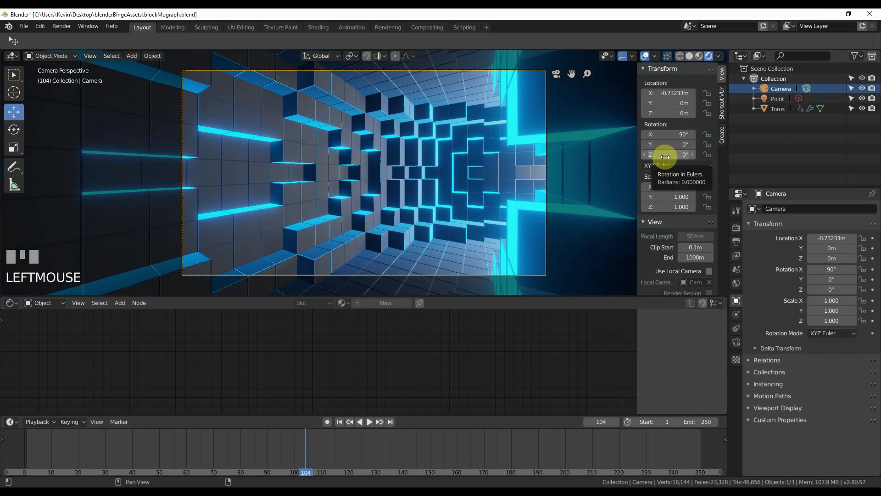
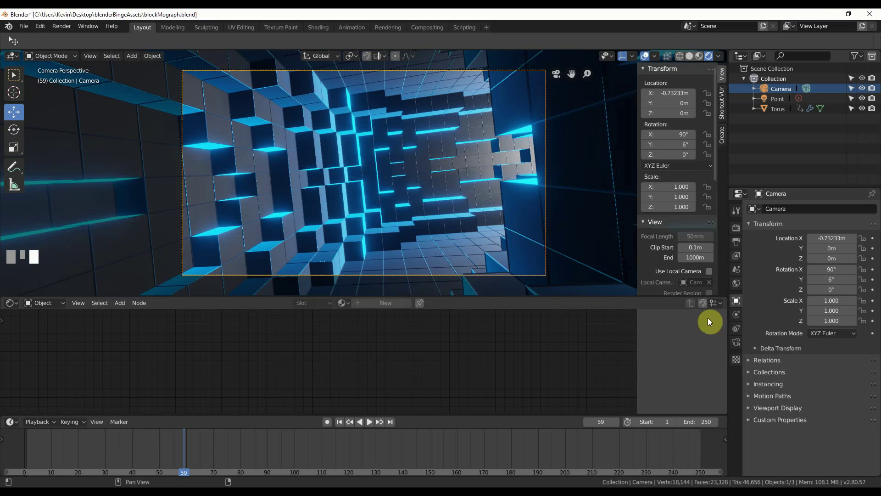
Add a second material slot on the torus and rename the new material 'lines'.
{"action": "left_click", "coordinate": [781, 112]}
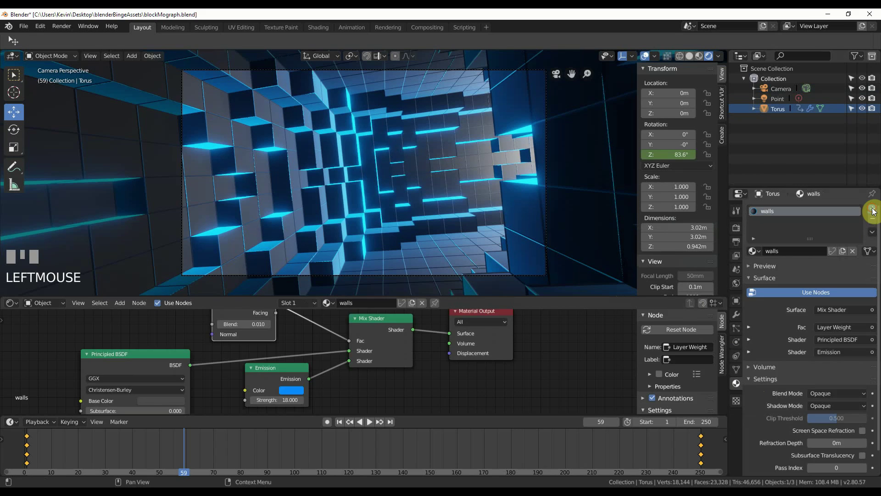
{"action": "left_click_drag", "start_coordinate": [875, 209], "coordinate": [775, 221]}
{"action": "left_click_drag", "start_coordinate": [776, 222], "coordinate": [787, 111]}
{"action": "key", "text": "Return"}
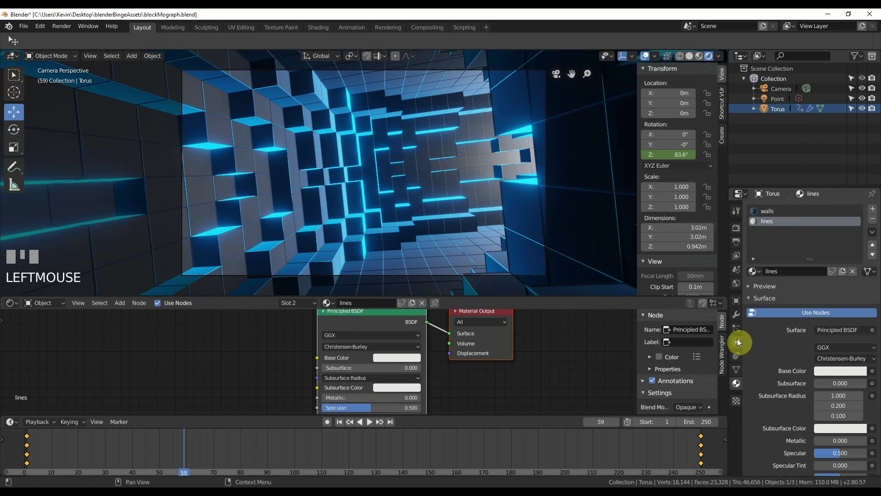
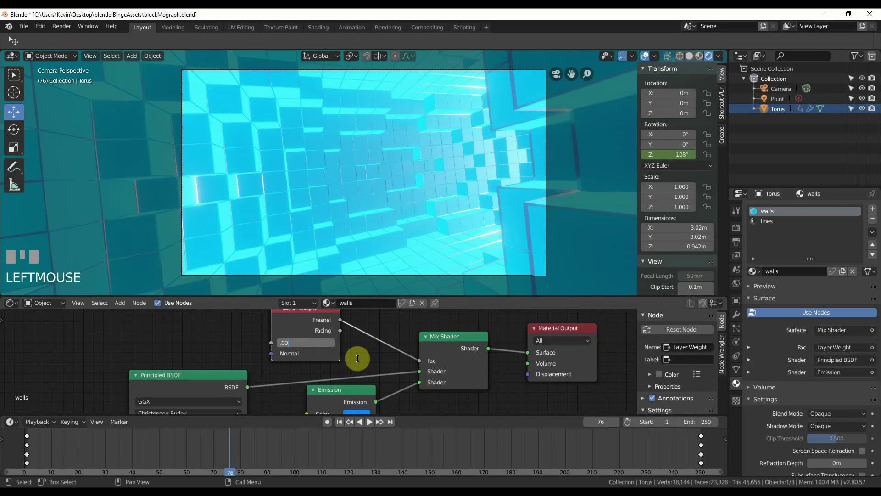
Confirm the walls Layer Weight blend of 0.005 and move to a different animation frame.
{"action": "key", "text": "KP_0"}
{"action": "left_click_drag", "start_coordinate": [360, 361], "coordinate": [781, 103]}
Confirm bloom intensity 0.25 and the yellow point light colour, previewing playback between changes.
{"action": "key", "text": "Return"}
{"action": "key", "text": "space"}
{"action": "key", "text": "space"}
{"action": "key", "text": "Return"}
{"action": "key", "text": "Return"}
{"action": "key", "text": "space"}
{"action": "key", "text": "space"}
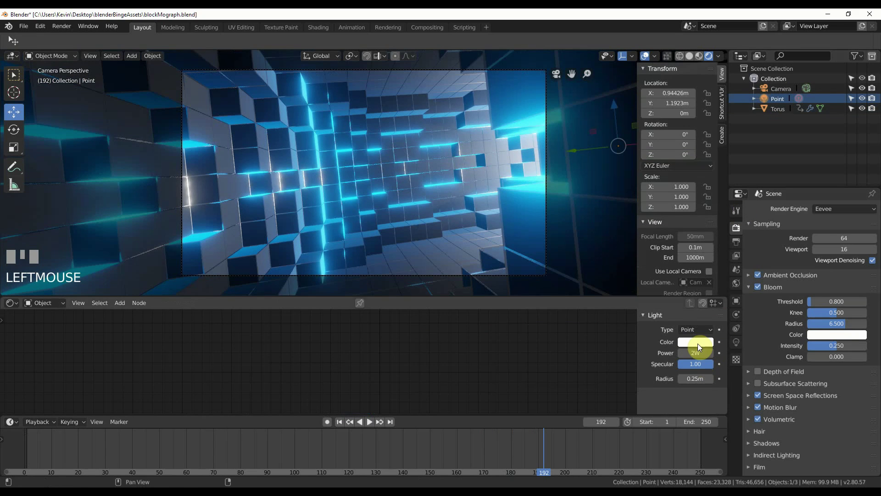
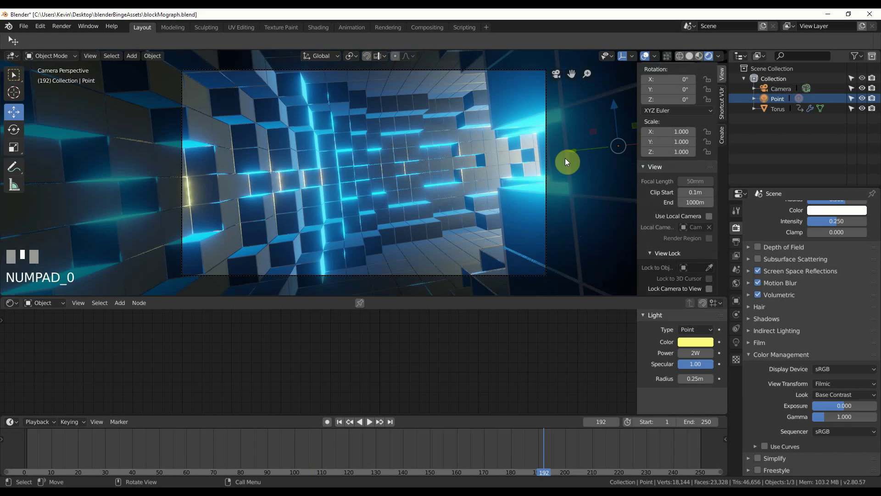
Set the Color Management look to Base Contrast, review the Wireframe modifier, and return to camera view.
{"action": "scroll", "scroll_direction": "down", "scroll_amount": 3}
{"action": "scroll", "scroll_direction": "up", "scroll_amount": 3}
{"action": "left_click", "coordinate": [581, 292]}
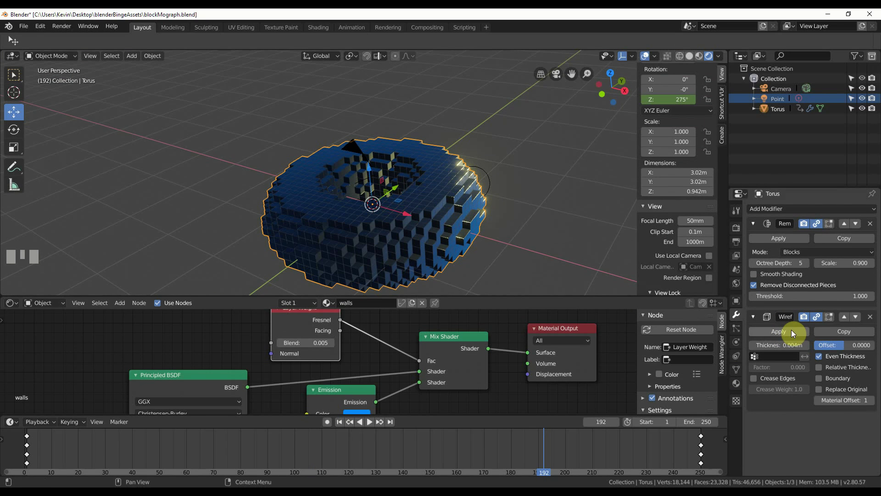
{"action": "key", "text": "KP_0"}
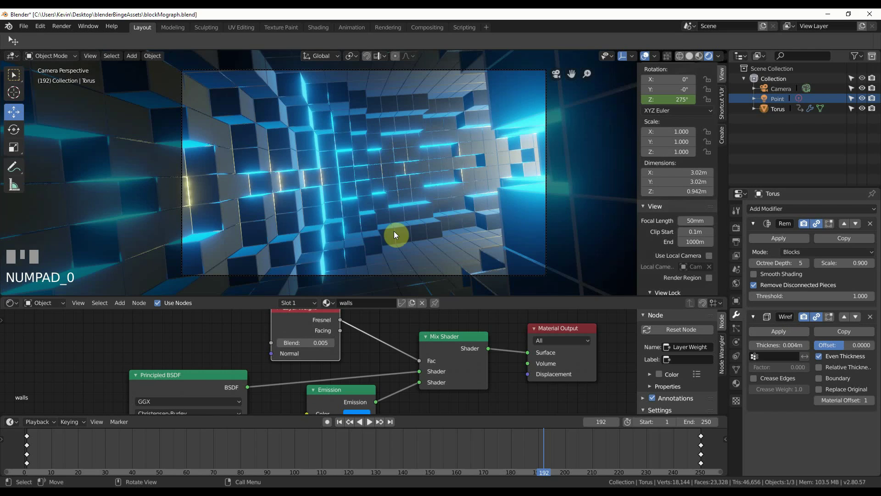